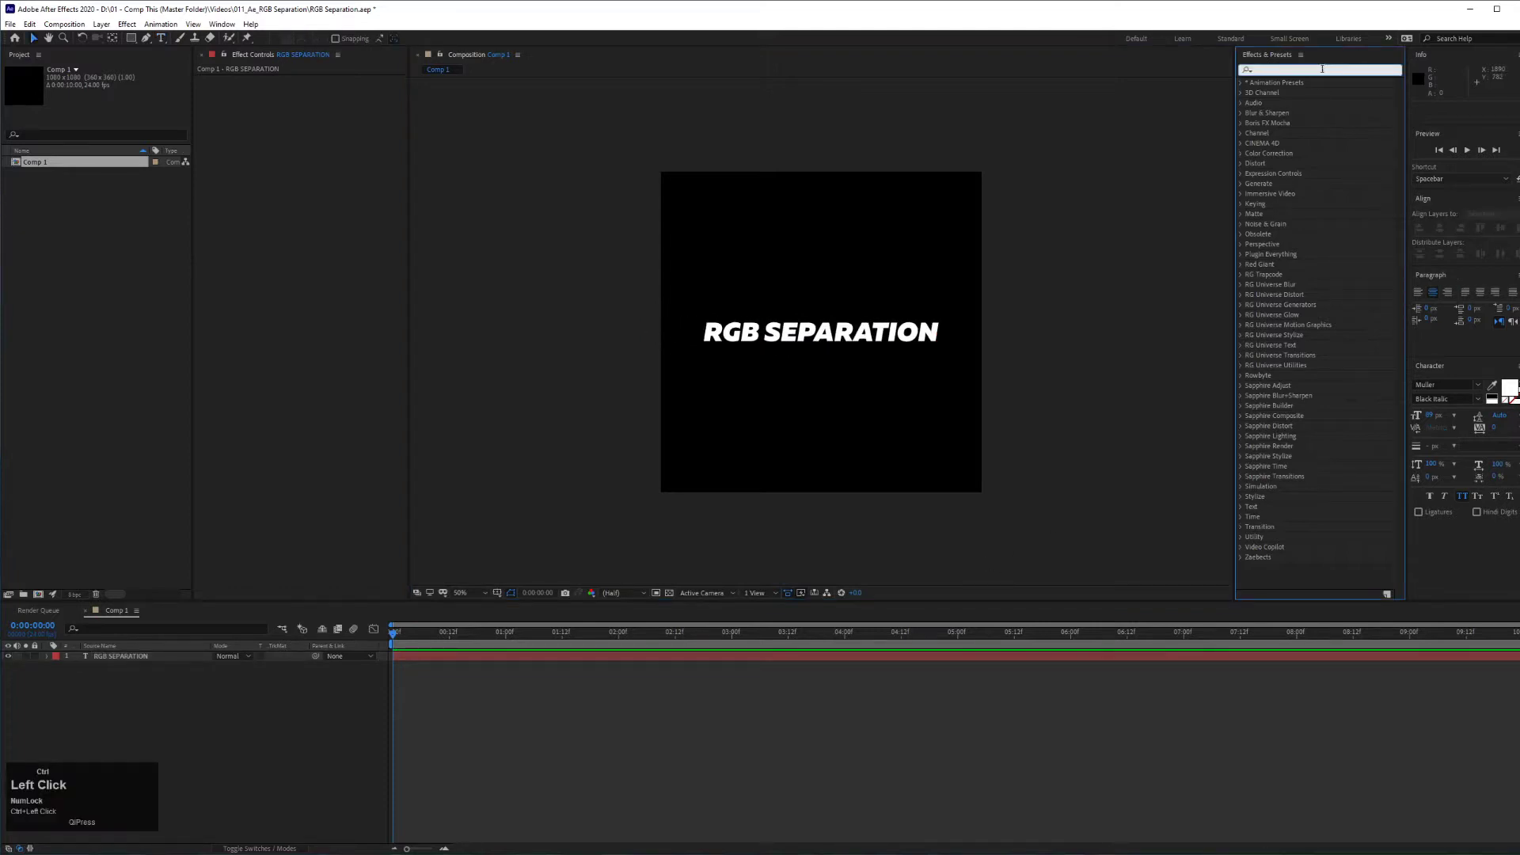
# Search 'shift' in Effects & Presets to find the Shift Channels effect
pyautogui.press('ctrl+s')
pyautogui.press('ctrl+h')
pyautogui.press('ctrl+f')
pyautogui.press('ctrl+t')
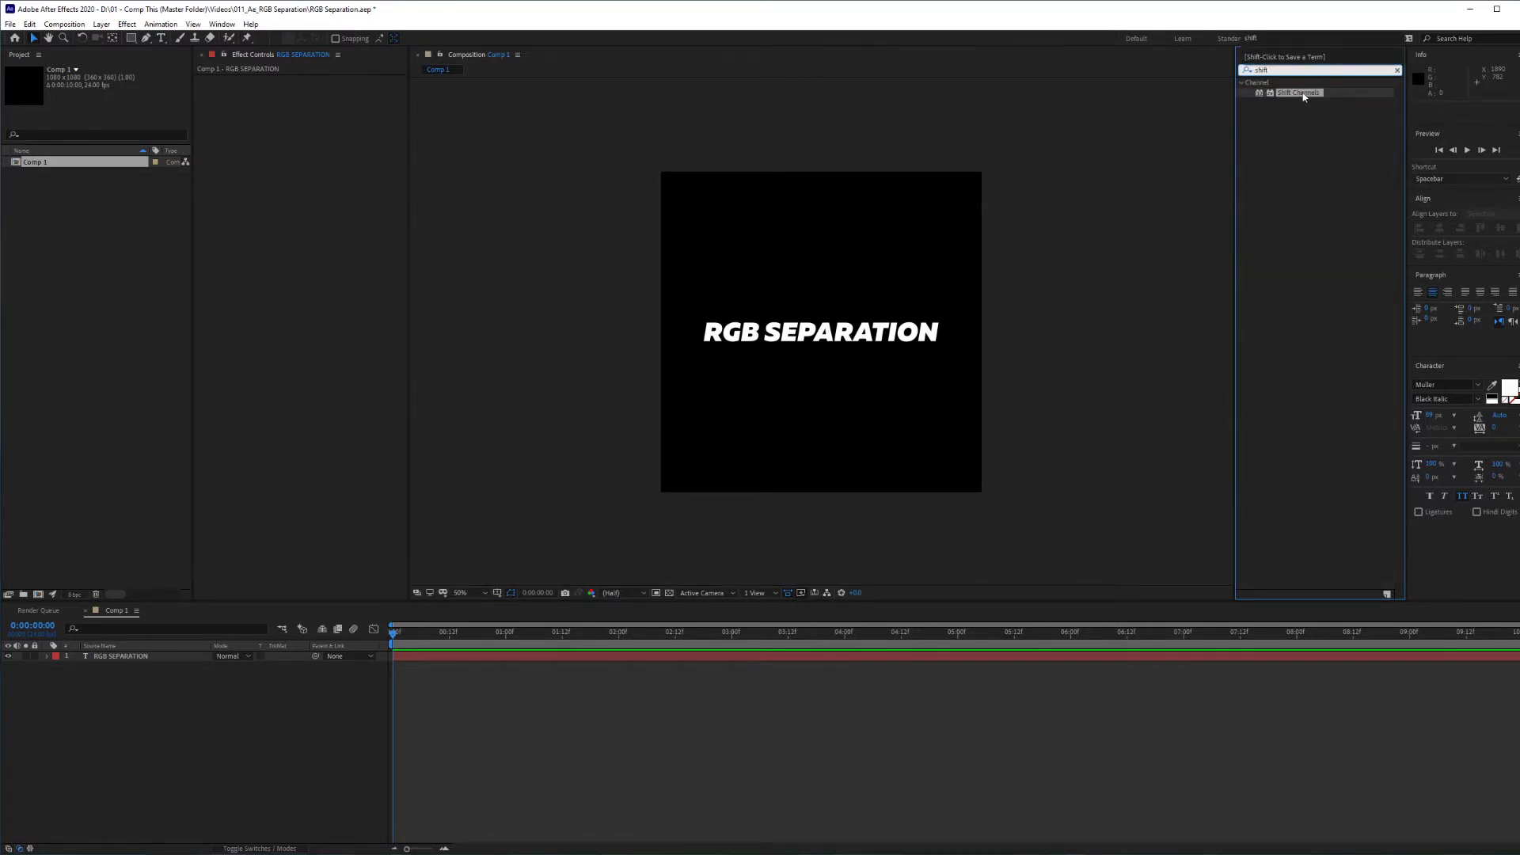
# Apply Shift Channels to the text layer and set Take Green From to Full Off
pyautogui.moveTo(1306, 96); pyautogui.dragTo(686, 327)
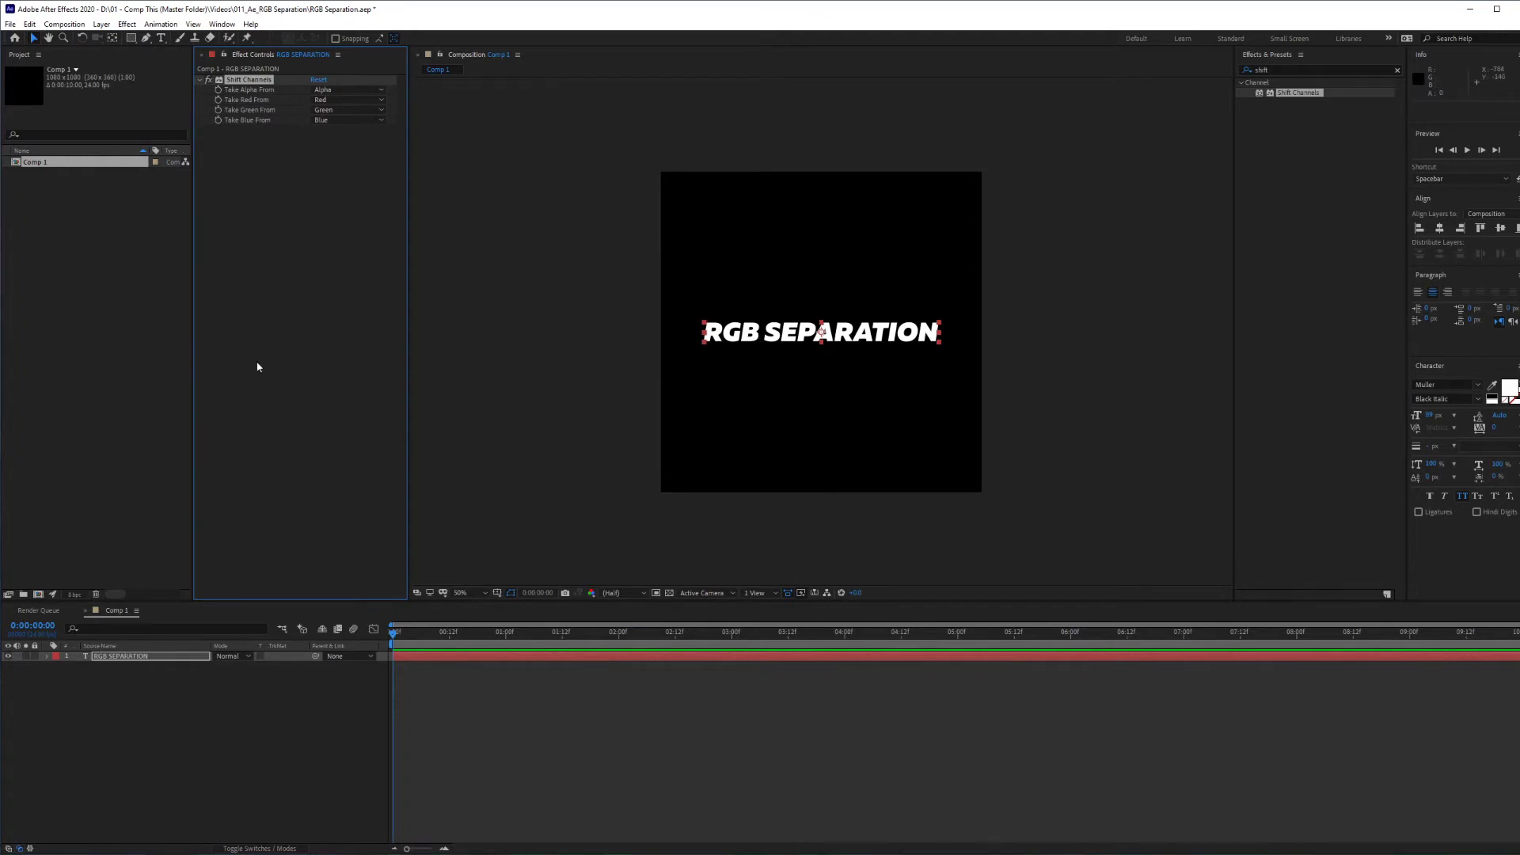
pyautogui.click(269, 104)
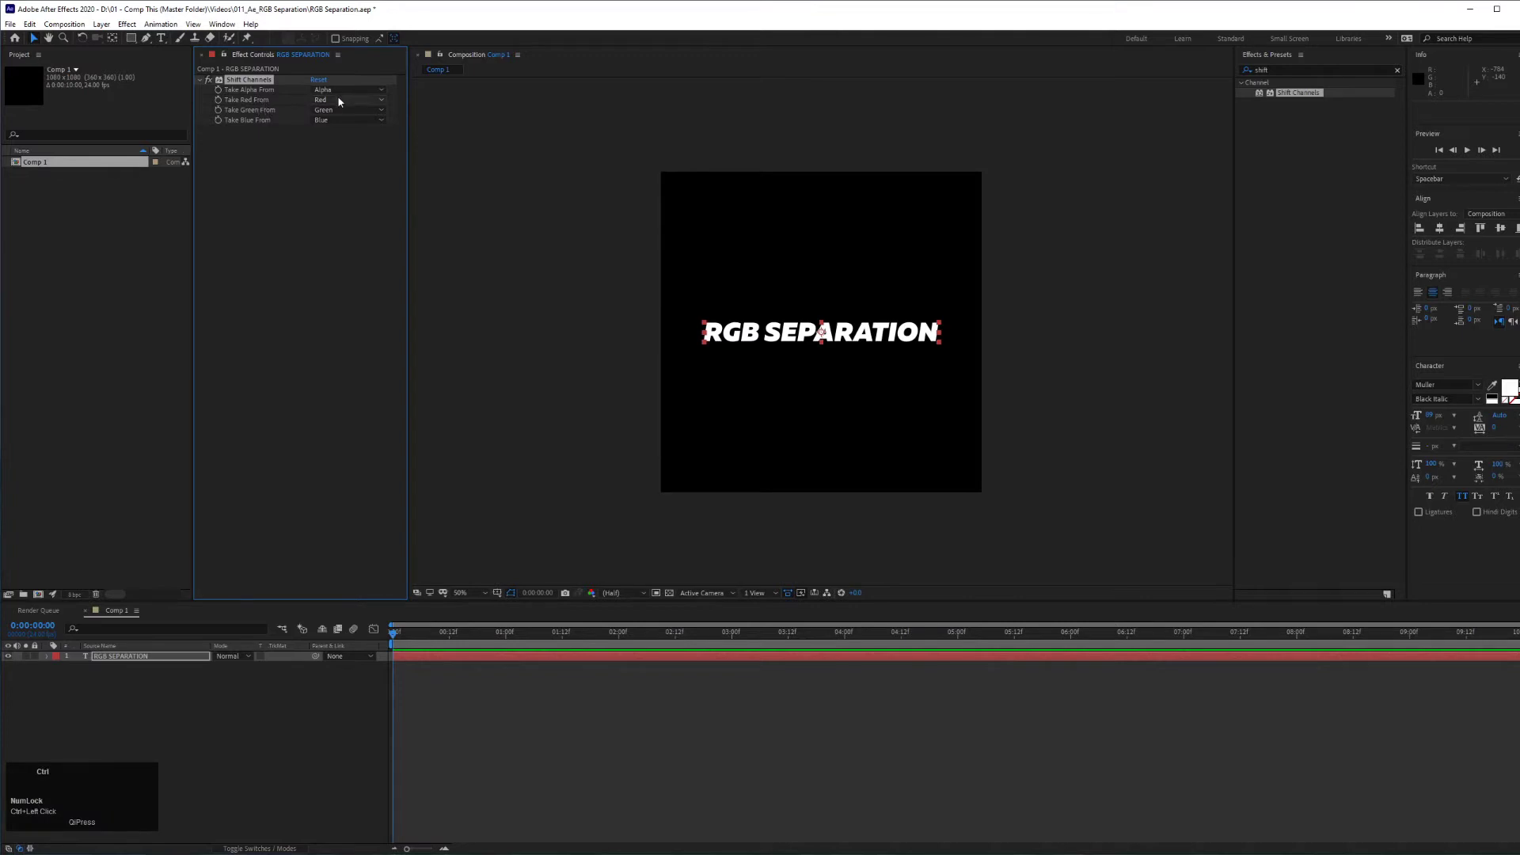
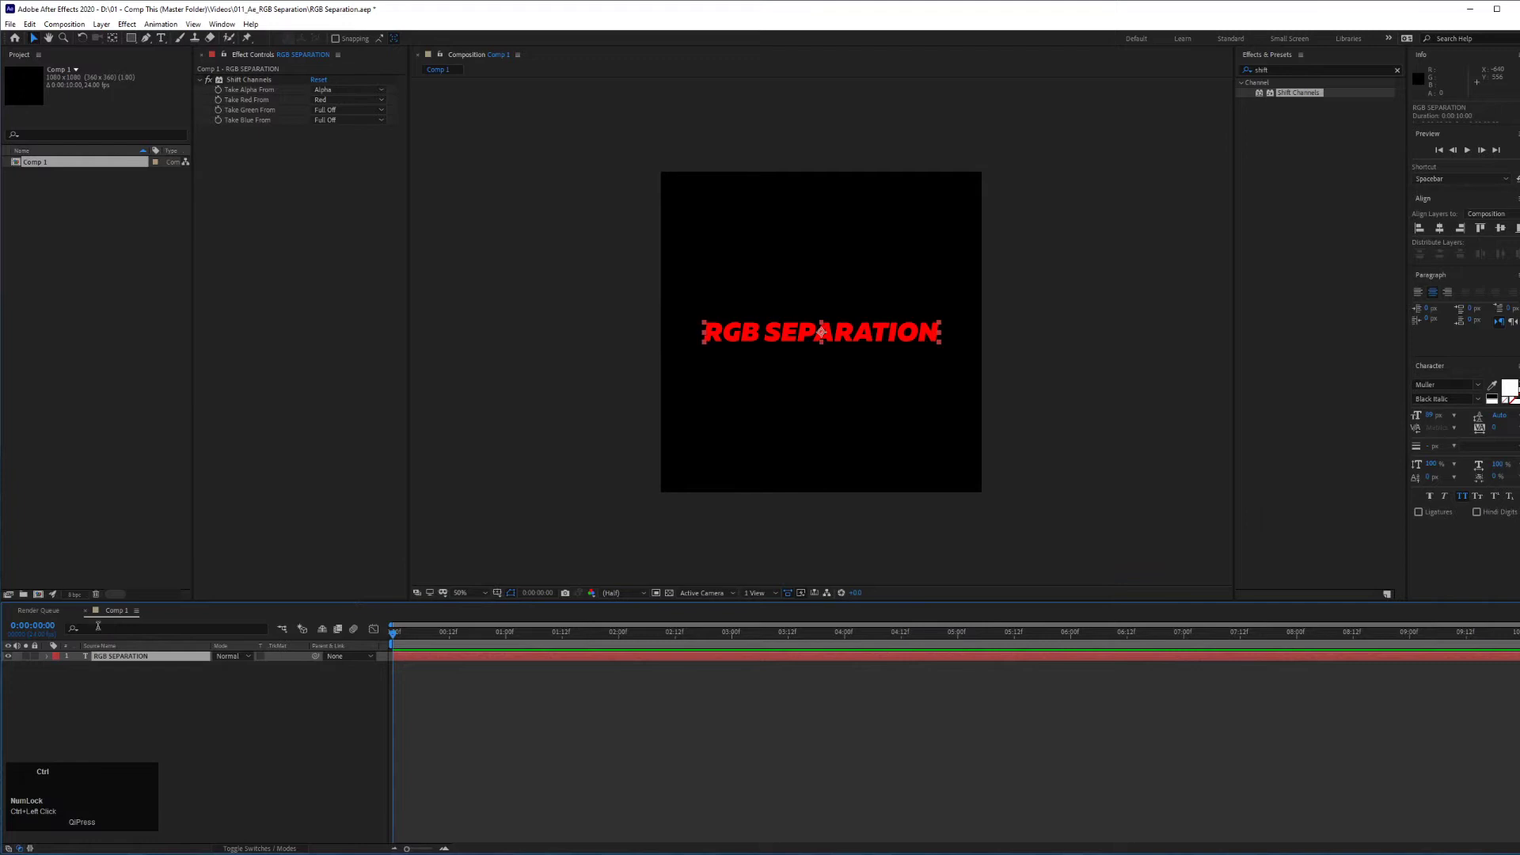
# Duplicate the text layer and rename the bottom copy 'RGB SEPARATION - RED'
pyautogui.press('ctrl+c')
pyautogui.press('ctrl+v')
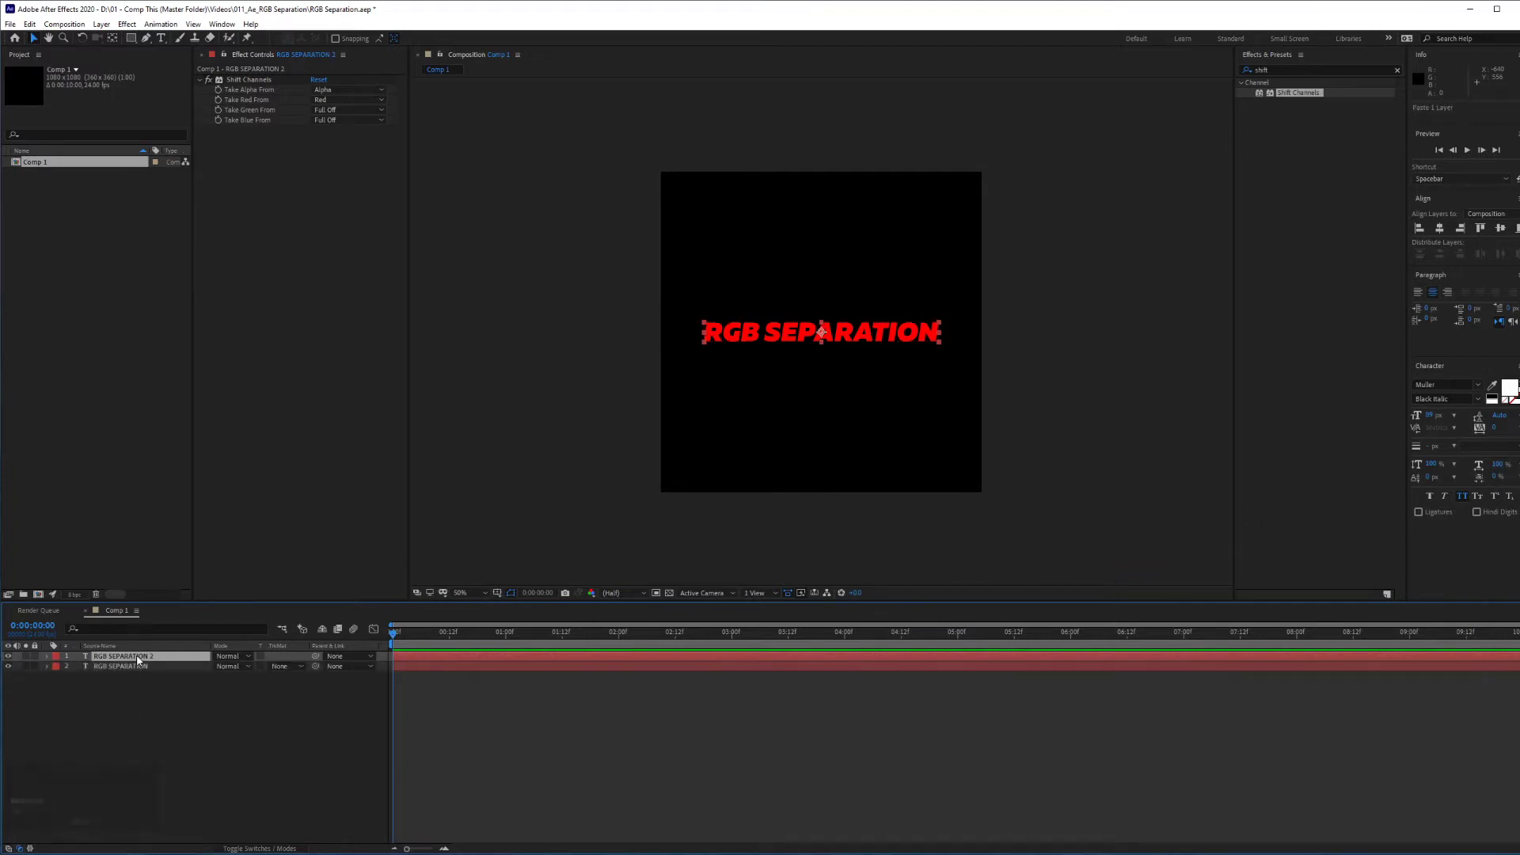
pyautogui.moveTo(280, 300); pyautogui.dragTo(140, 665)
pyautogui.press('Return')
pyautogui.press('Right')
pyautogui.press('space')
pyautogui.press('Left')
pyautogui.press('space')
pyautogui.press('Return')
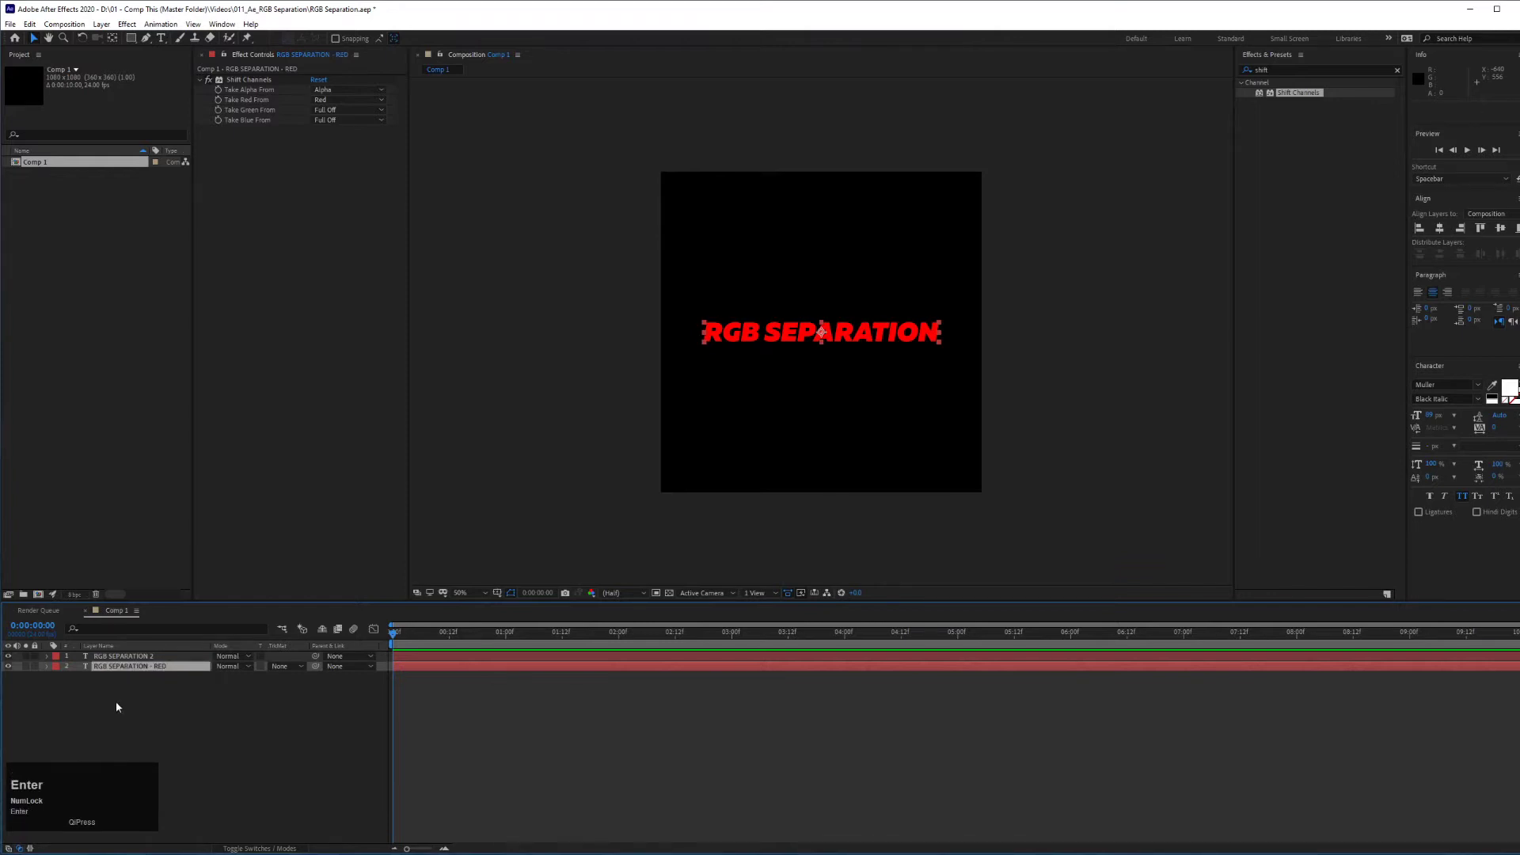
# Duplicate again and rename the new copy 'RGB SEPARATION - GREEN'
pyautogui.click(143, 660)
pyautogui.press('Return')
pyautogui.press('Right')
pyautogui.press('-')
pyautogui.press('shift+space')
pyautogui.press('shift+n')
pyautogui.press('Return')
# Duplicate the top layer and rename it 'RGB SEPARATION - BLUE'
pyautogui.click(144, 660)
pyautogui.press('ctrl+c')
pyautogui.press('ctrl+v')
pyautogui.click(144, 660)
pyautogui.press('Return')
pyautogui.press('Right')
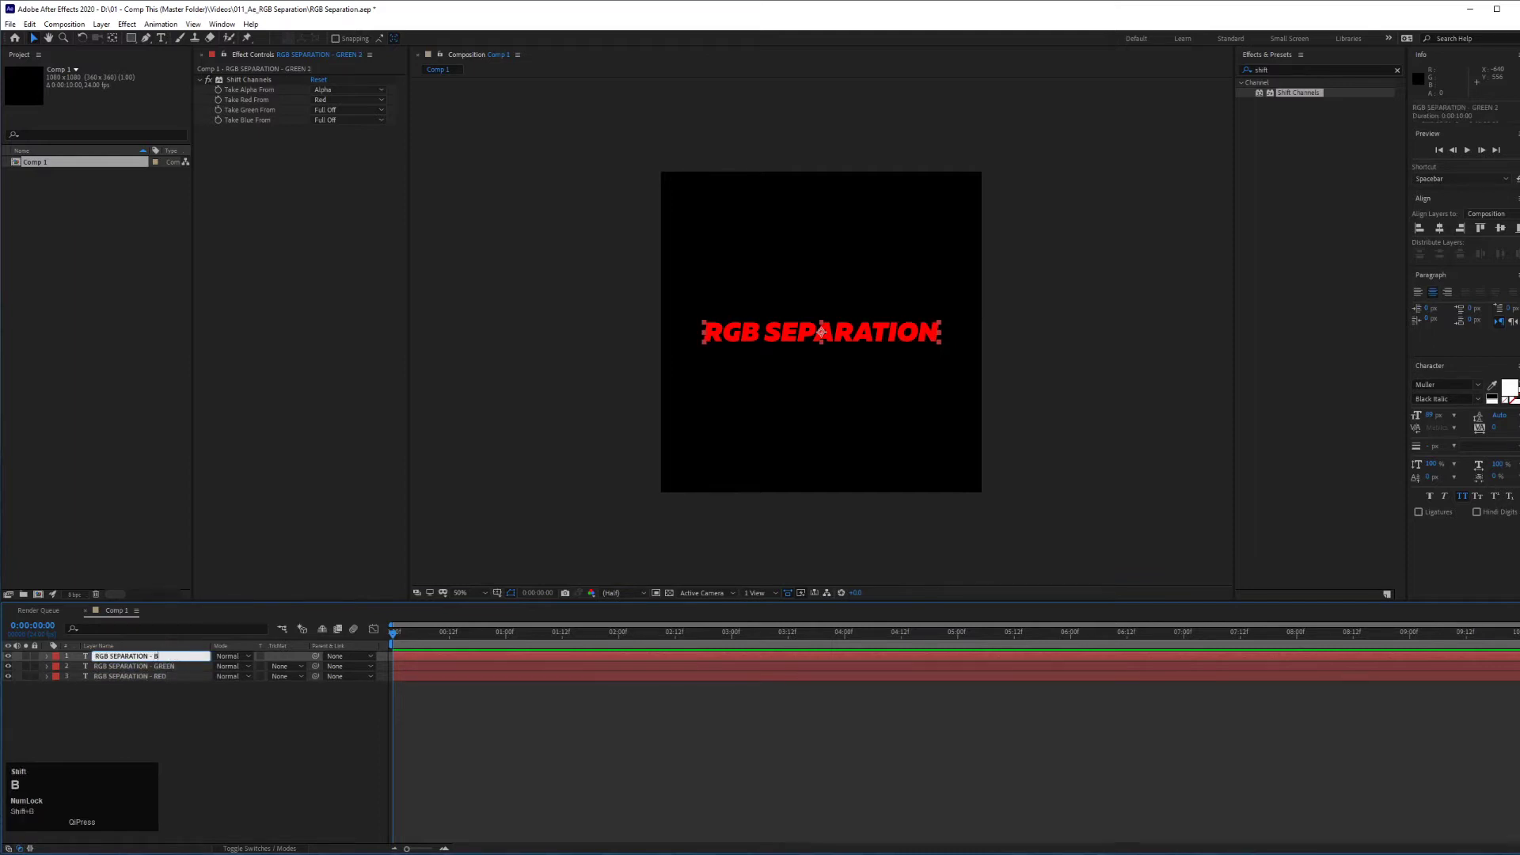
pyautogui.press('Return')
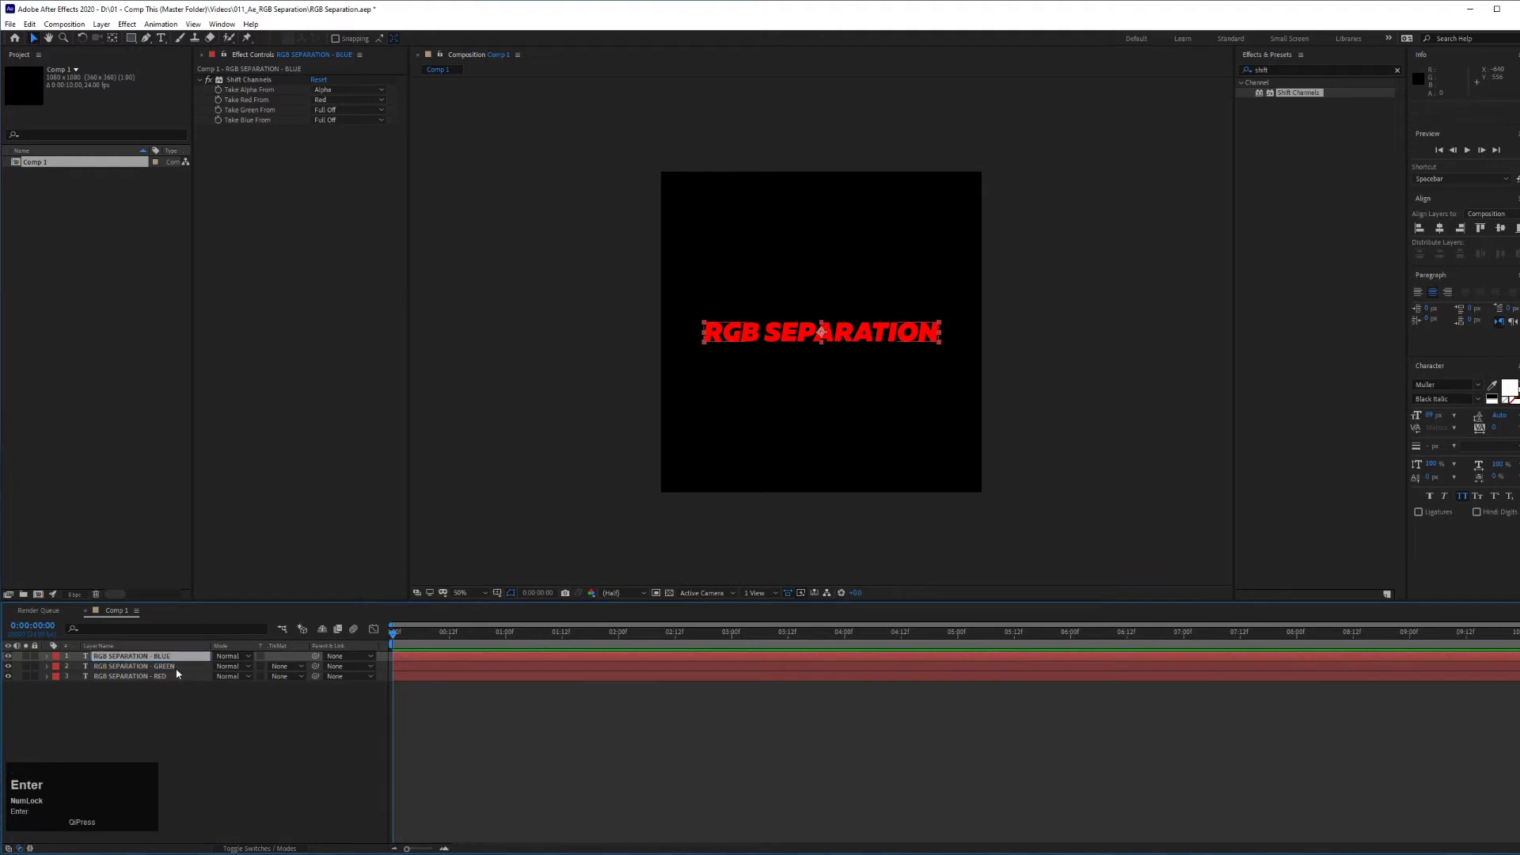
# Select the GREEN layer to edit its Shift Channels settings
pyautogui.click(176, 669)
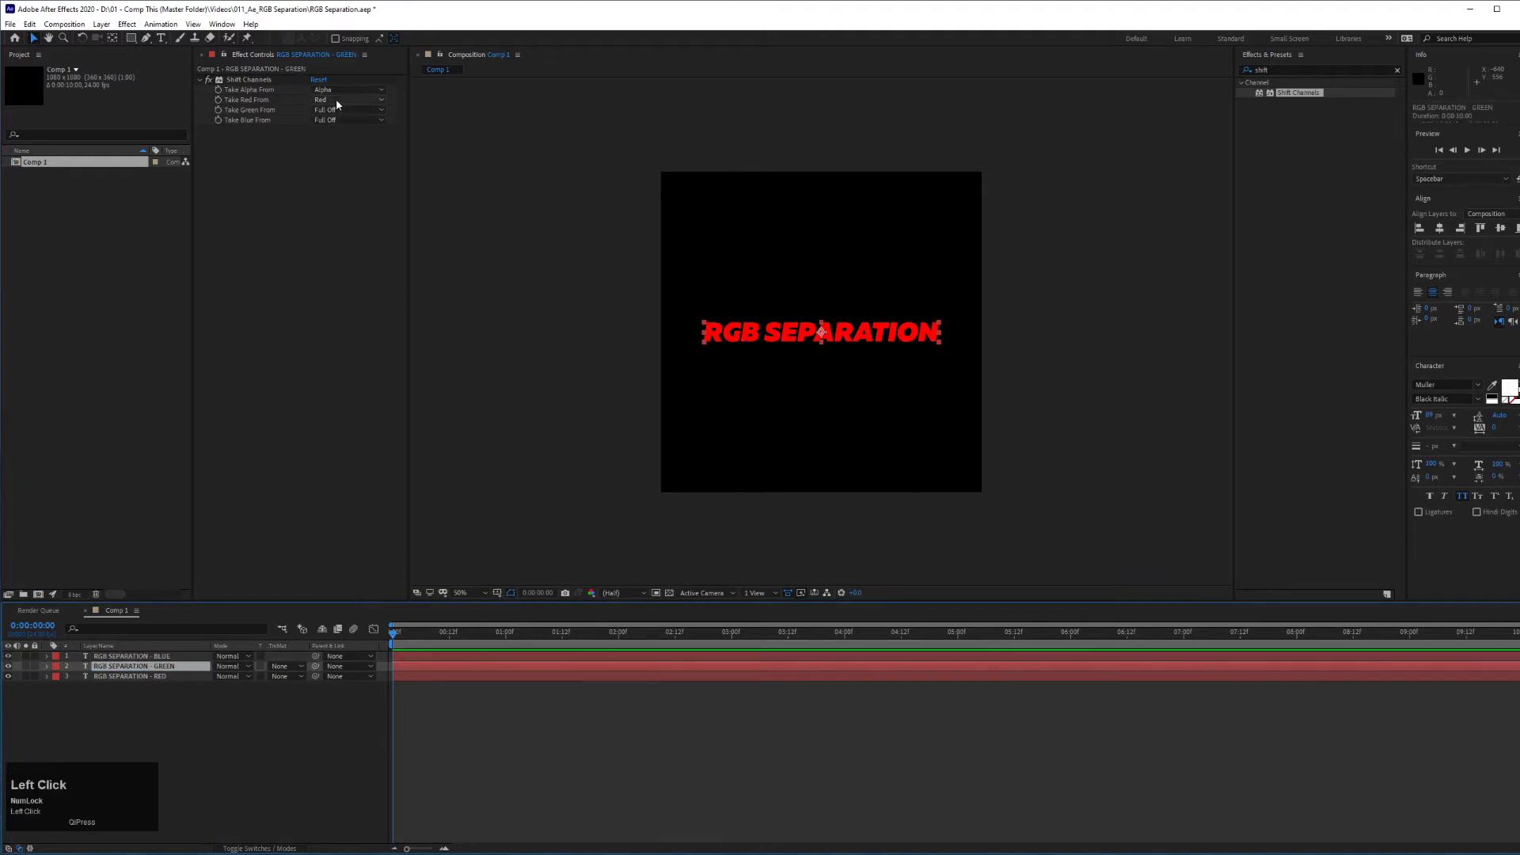
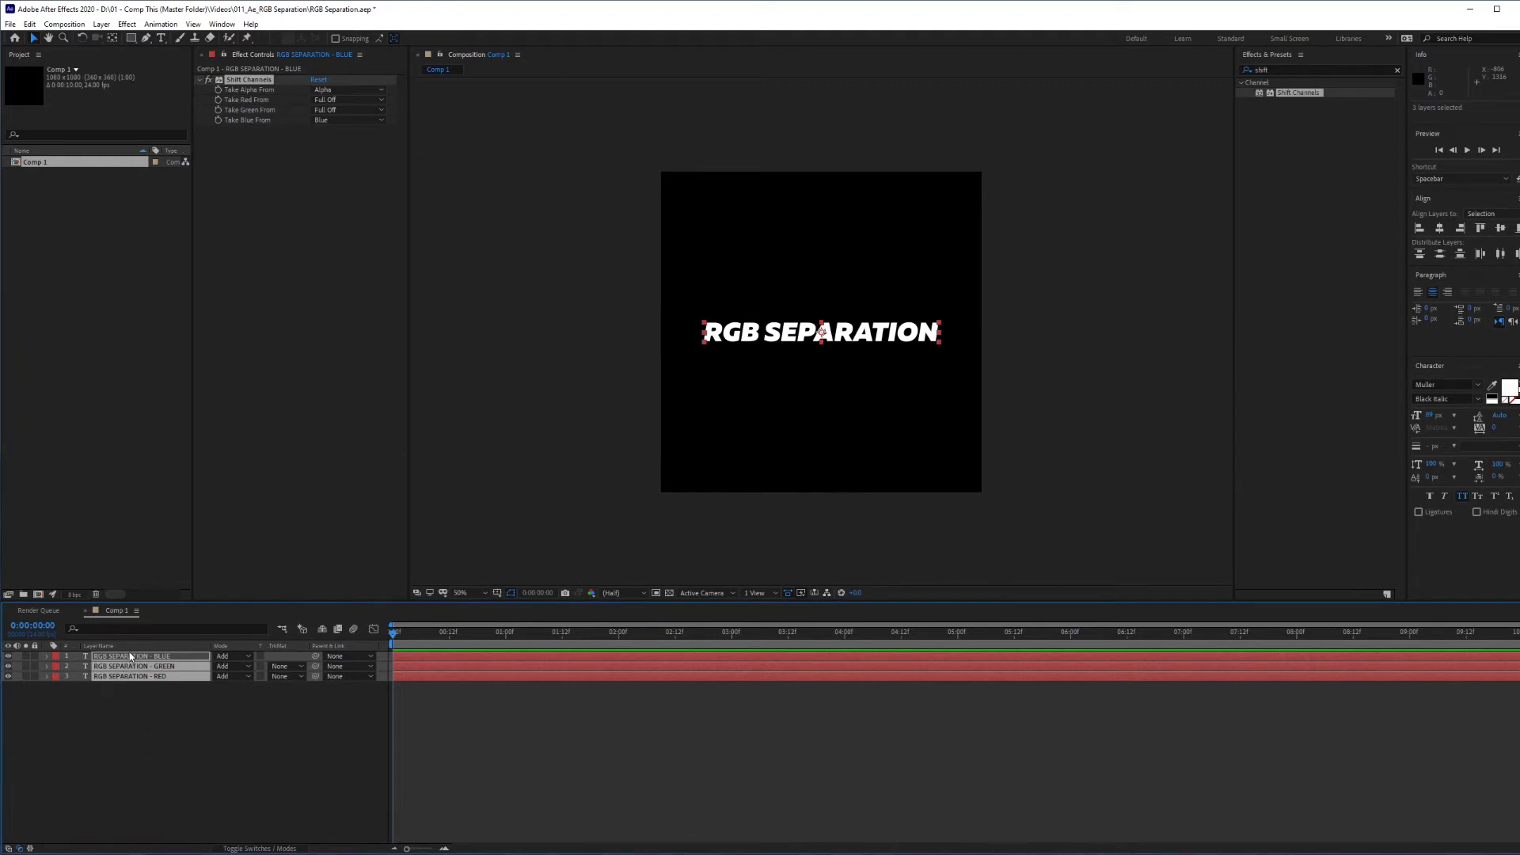
# Reveal Position on all layers and nudge the BLUE copy's position by a few pixels
pyautogui.press('p')
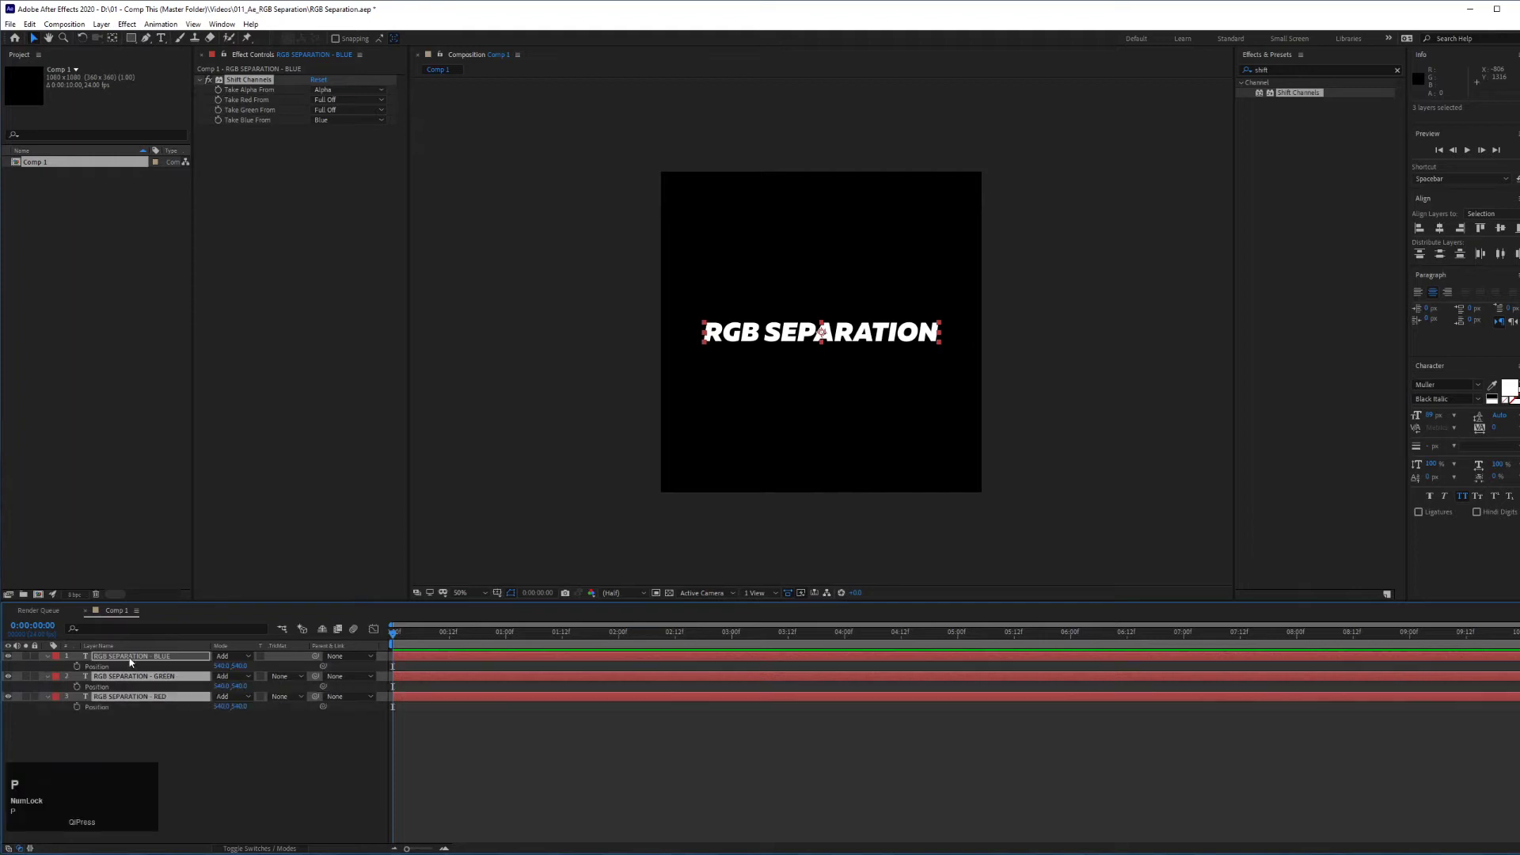
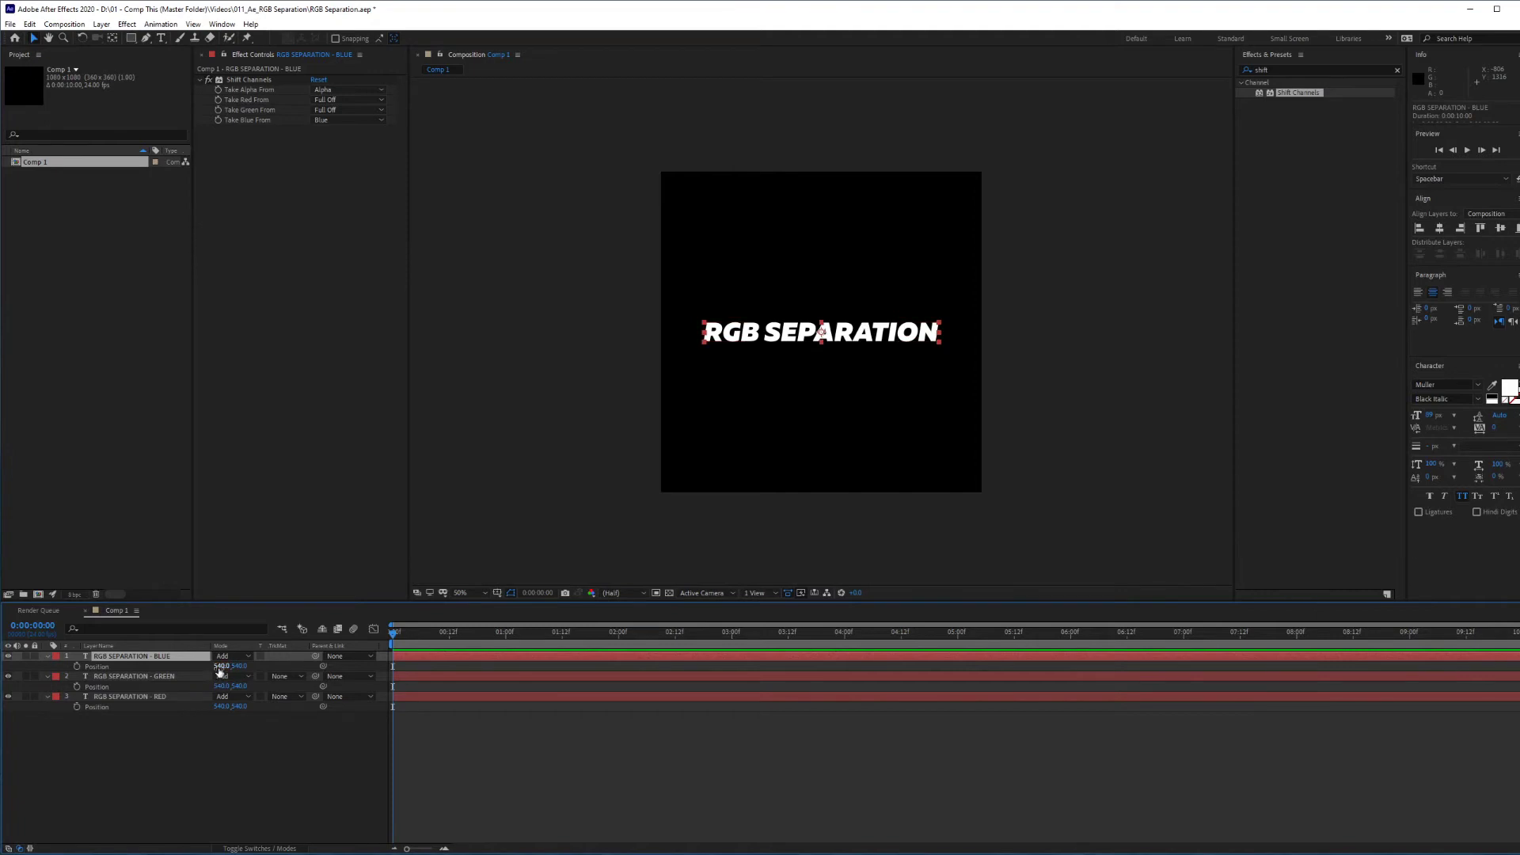
pyautogui.click(219, 666)
pyautogui.press('Right')
pyautogui.press('2')
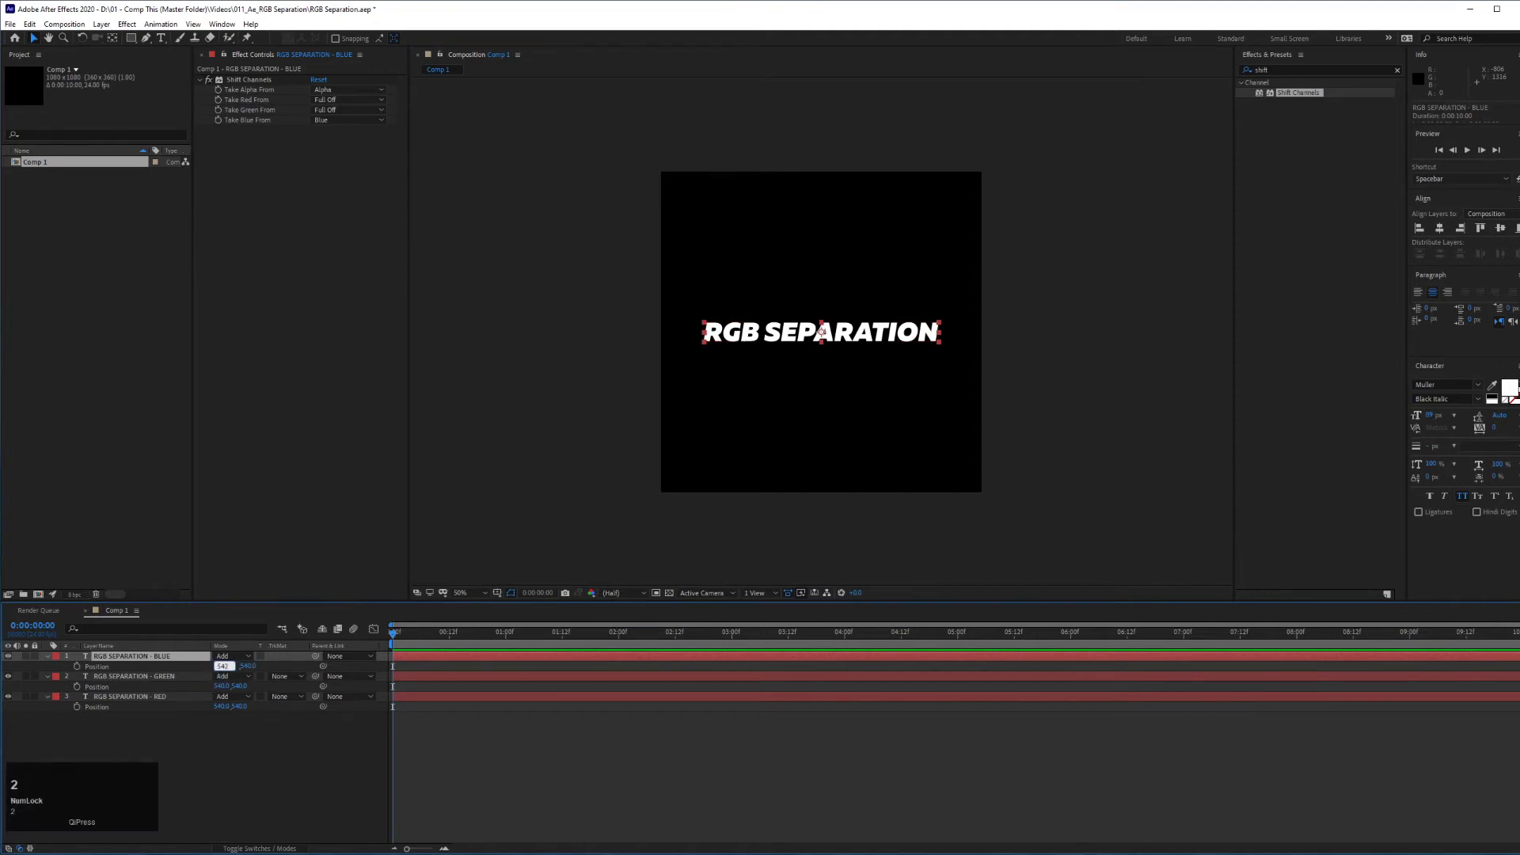
pyautogui.press('Return')
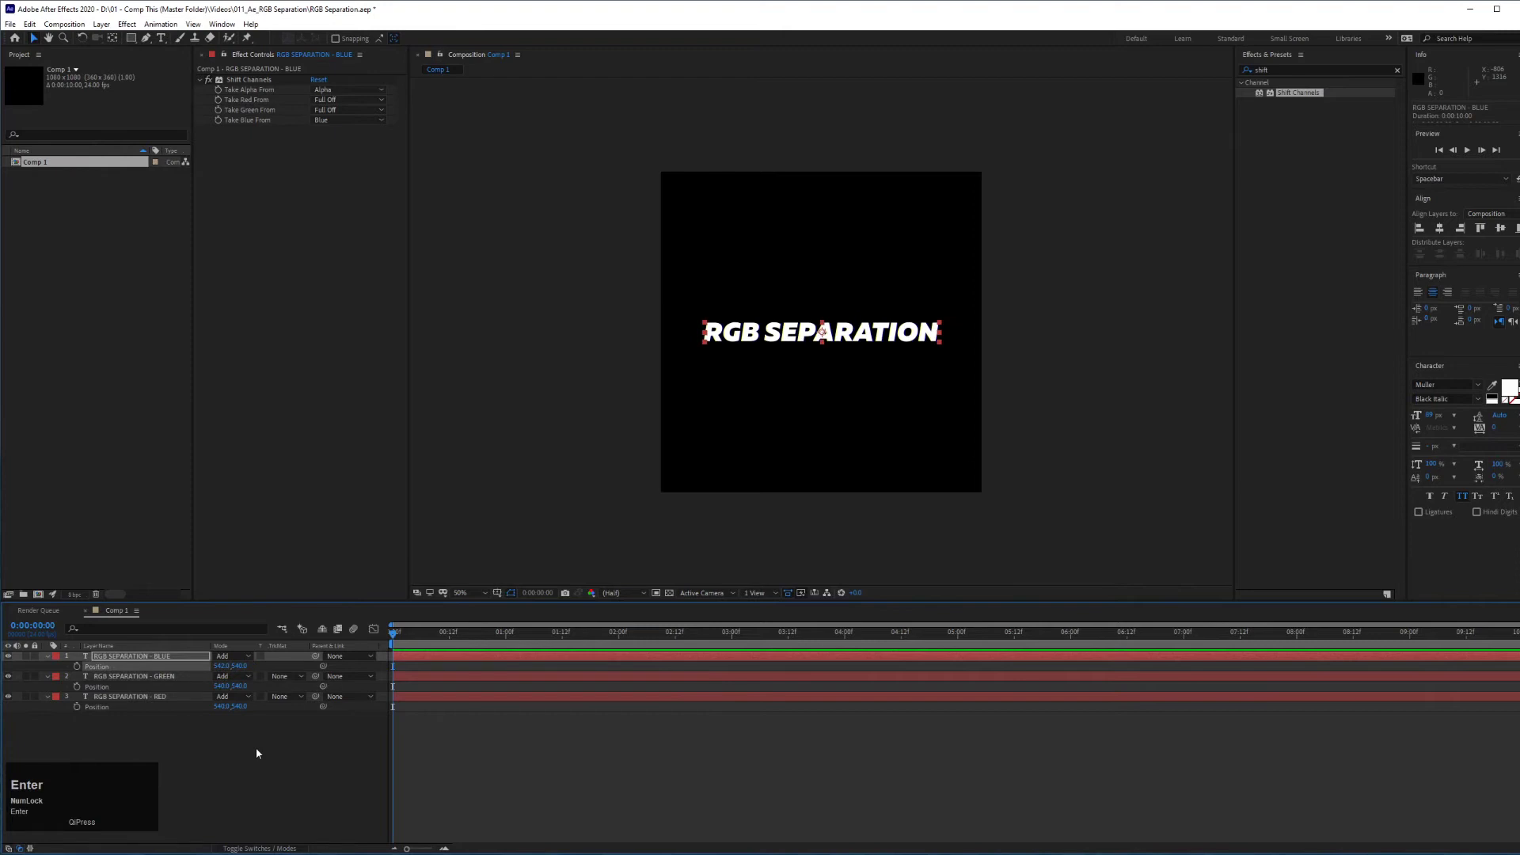
pyautogui.click(219, 666)
pyautogui.press('Right')
pyautogui.write('5')
pyautogui.press('Return')
# Nudge the GREEN copy's position value to 50 for its offset
pyautogui.click(223, 686)
pyautogui.press('Right')
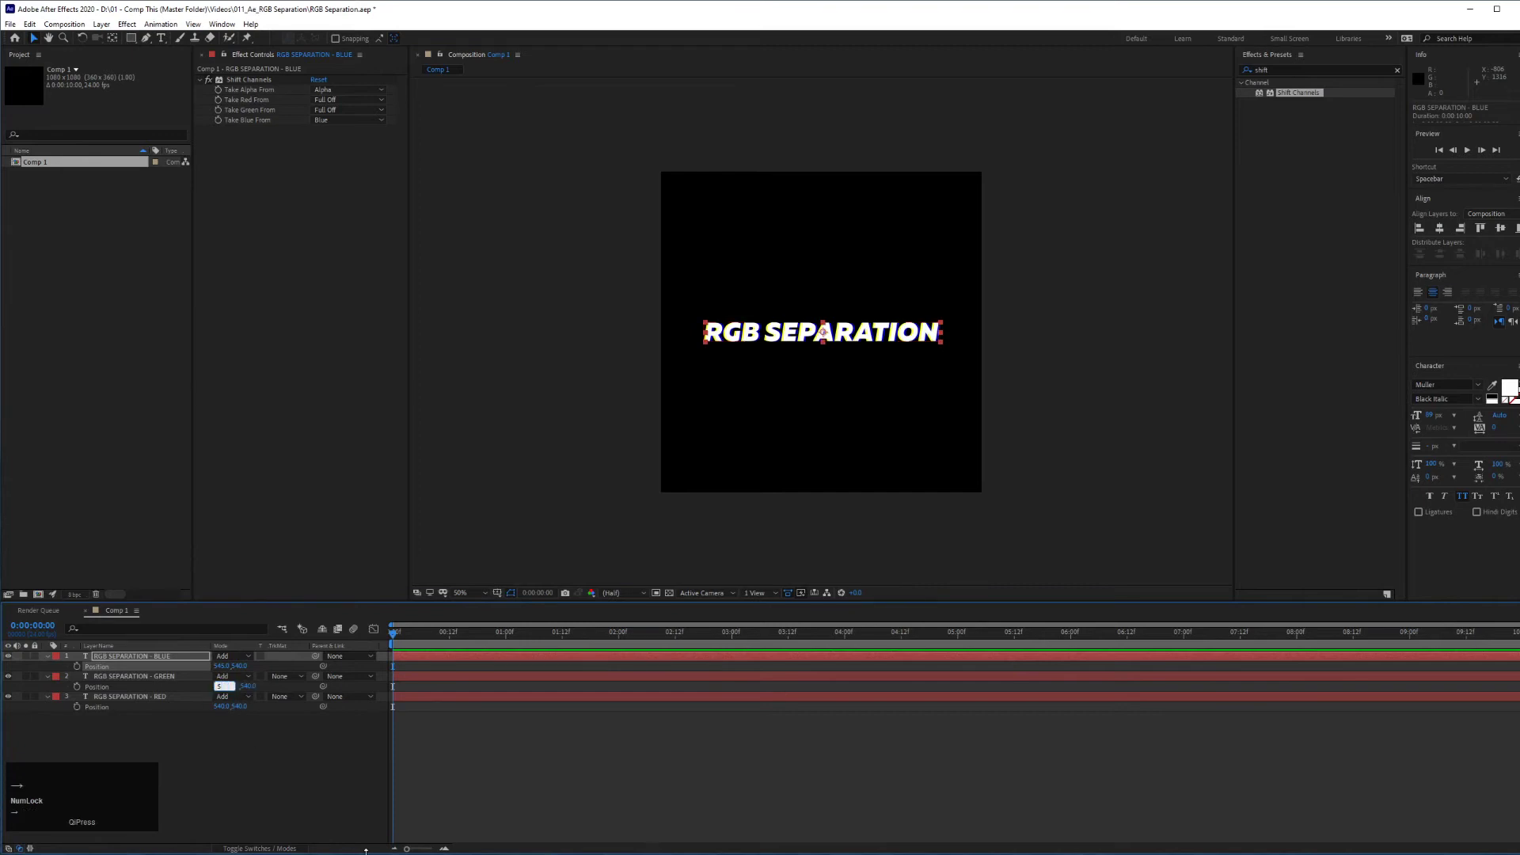
pyautogui.write('50')
pyautogui.press('Return')
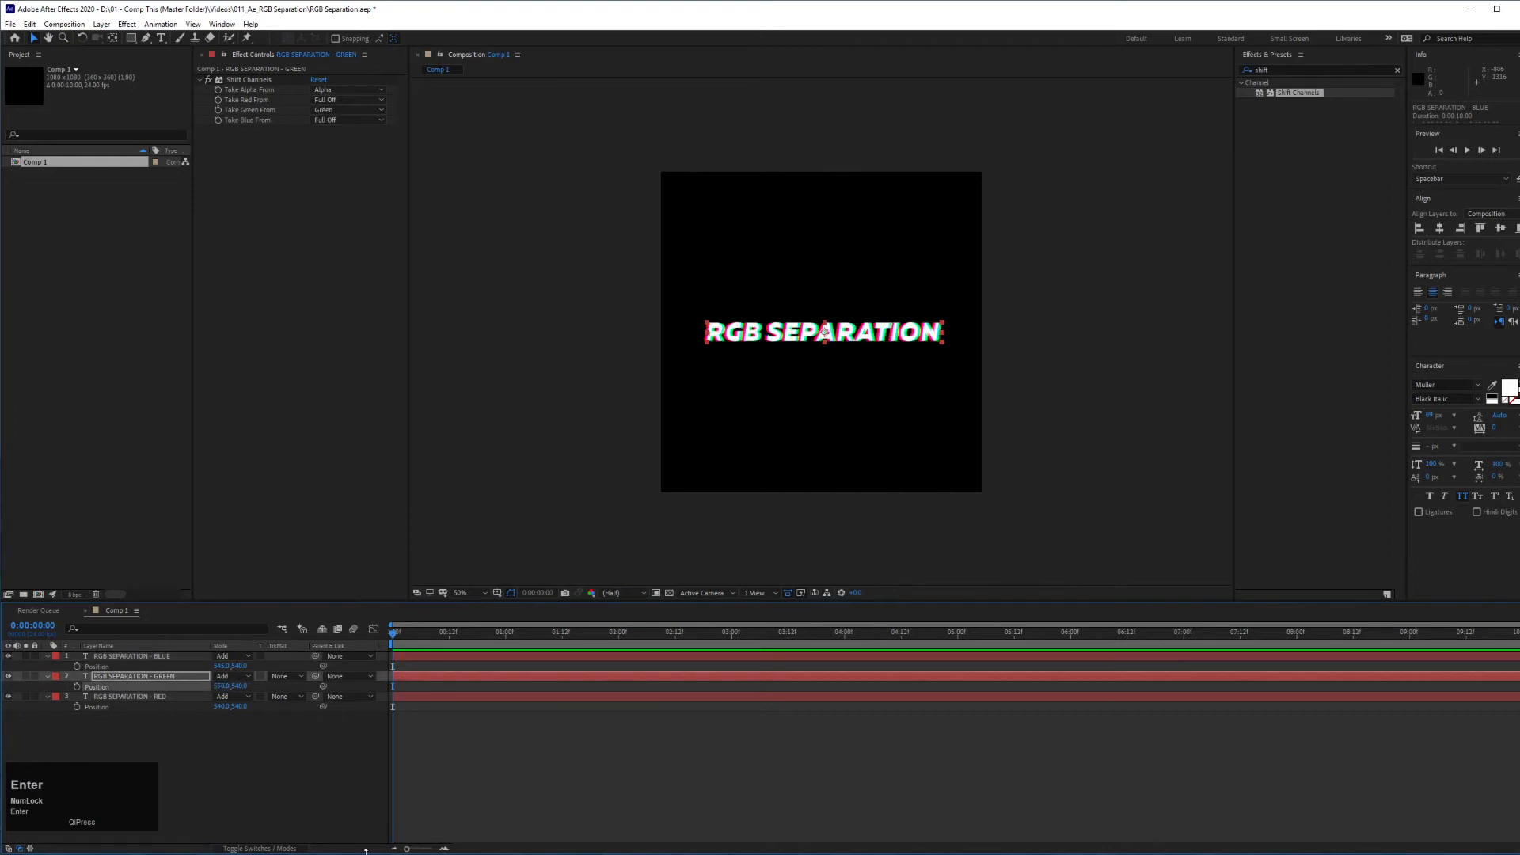
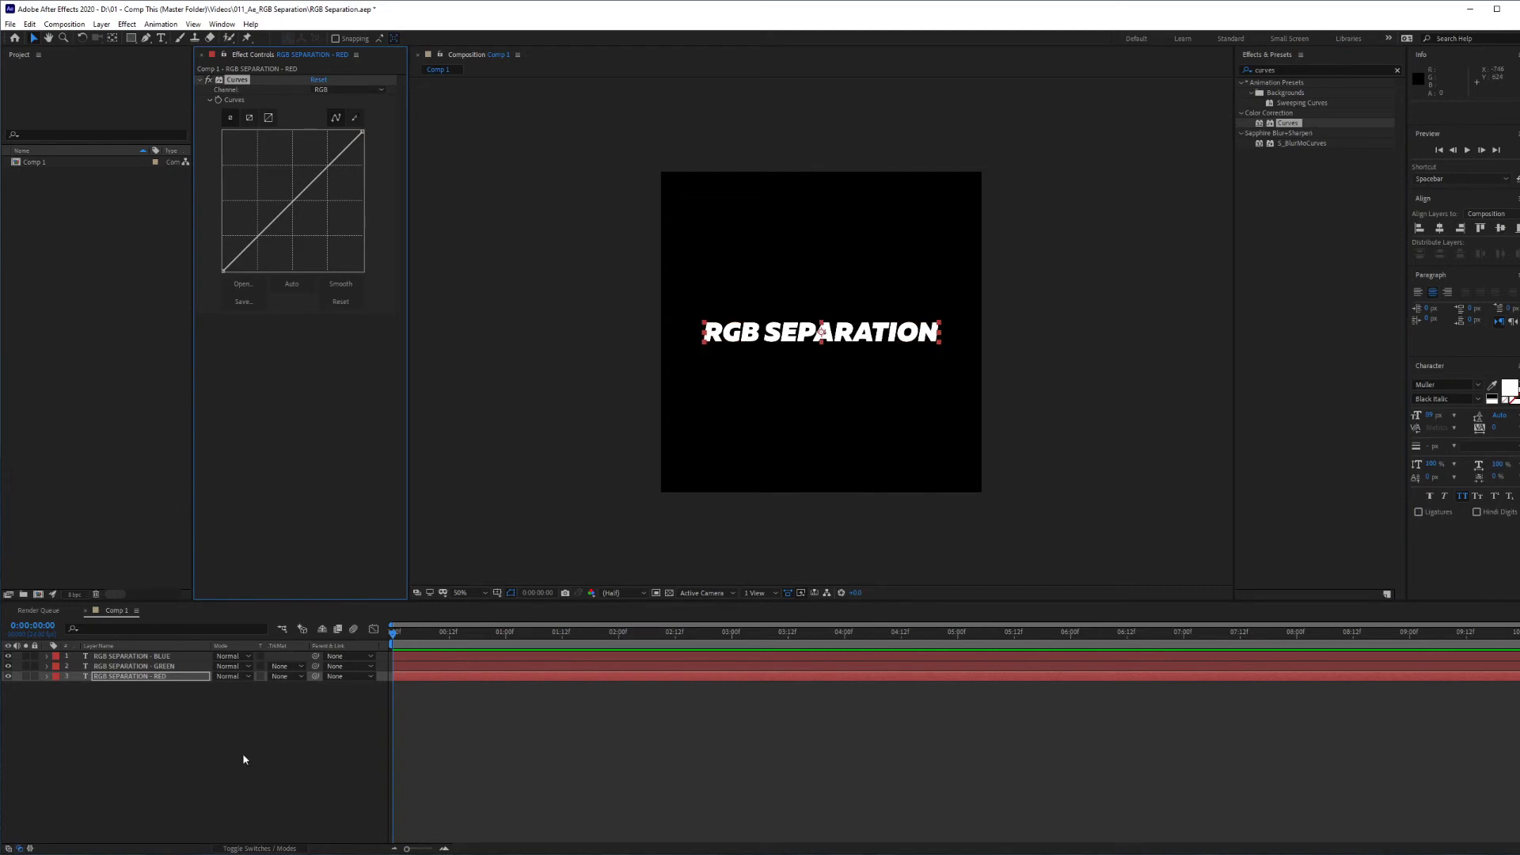
# Select the BLUE layer and choose the channel its Curves effect adjusts
pyautogui.click(137, 659)
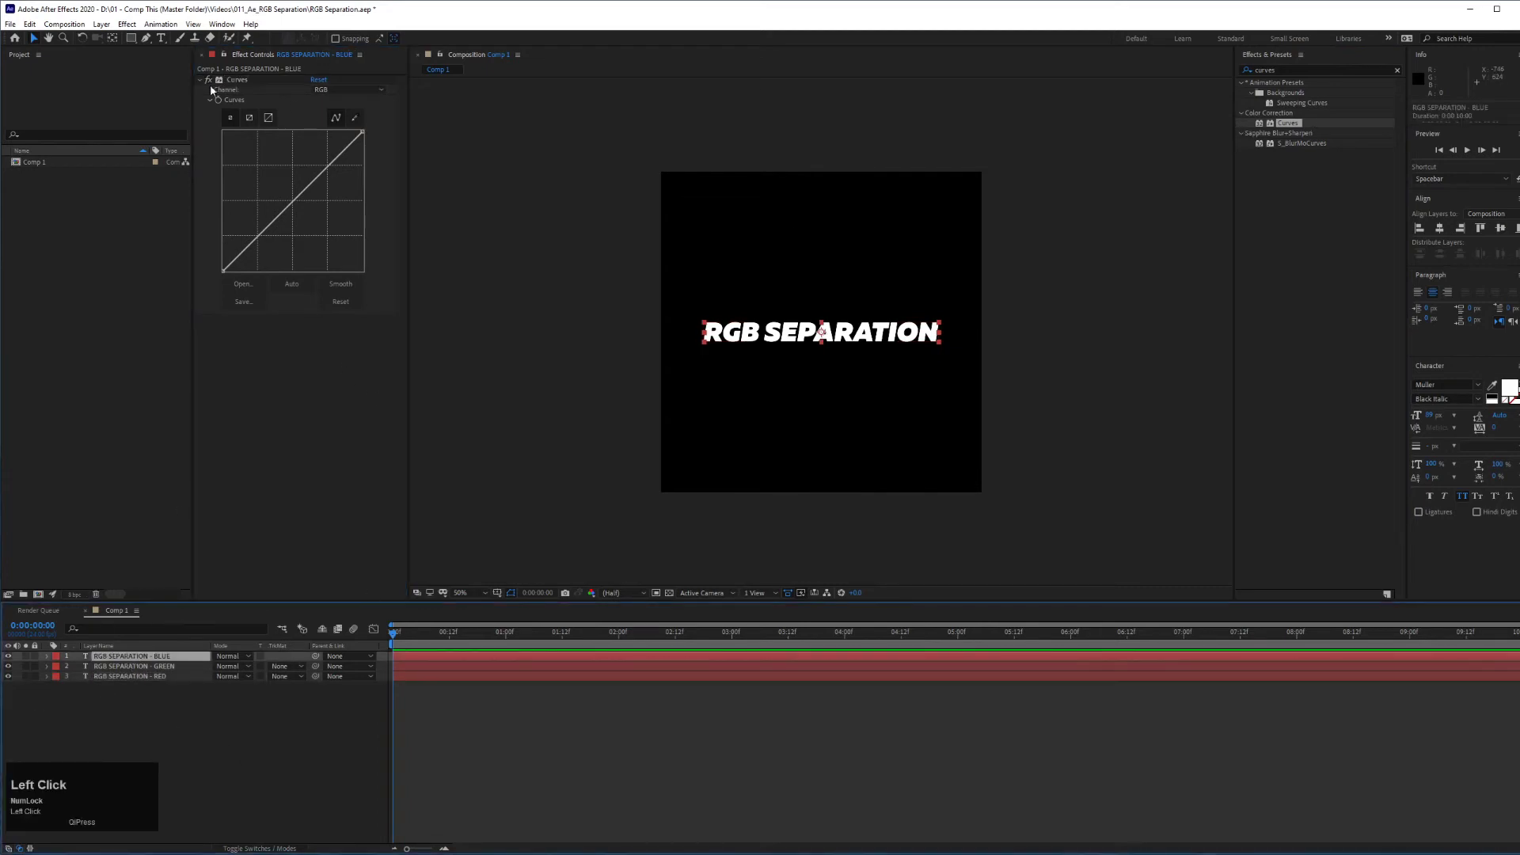
pyautogui.click(250, 79)
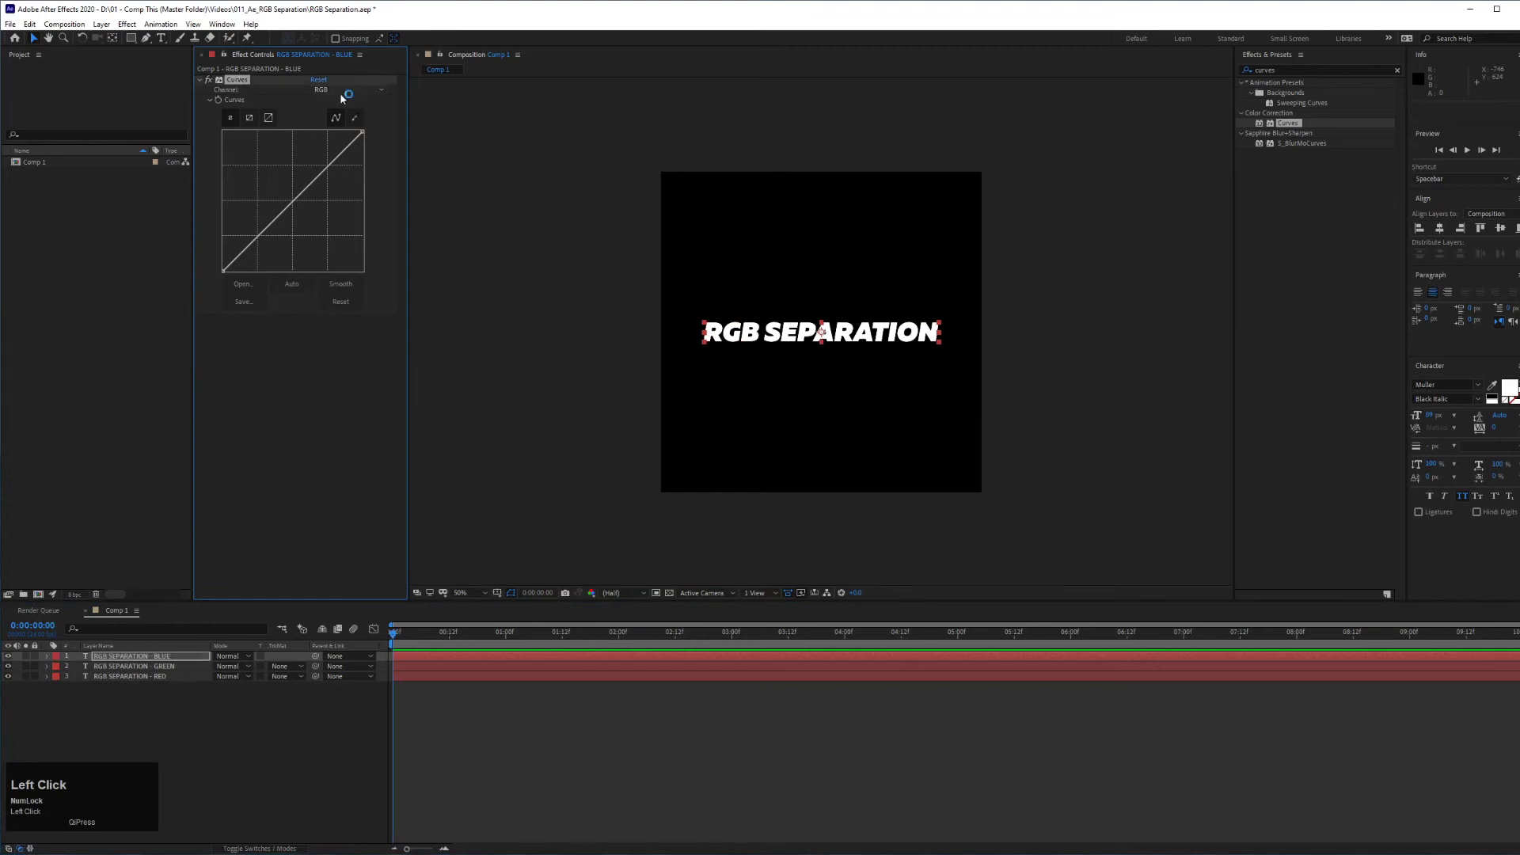
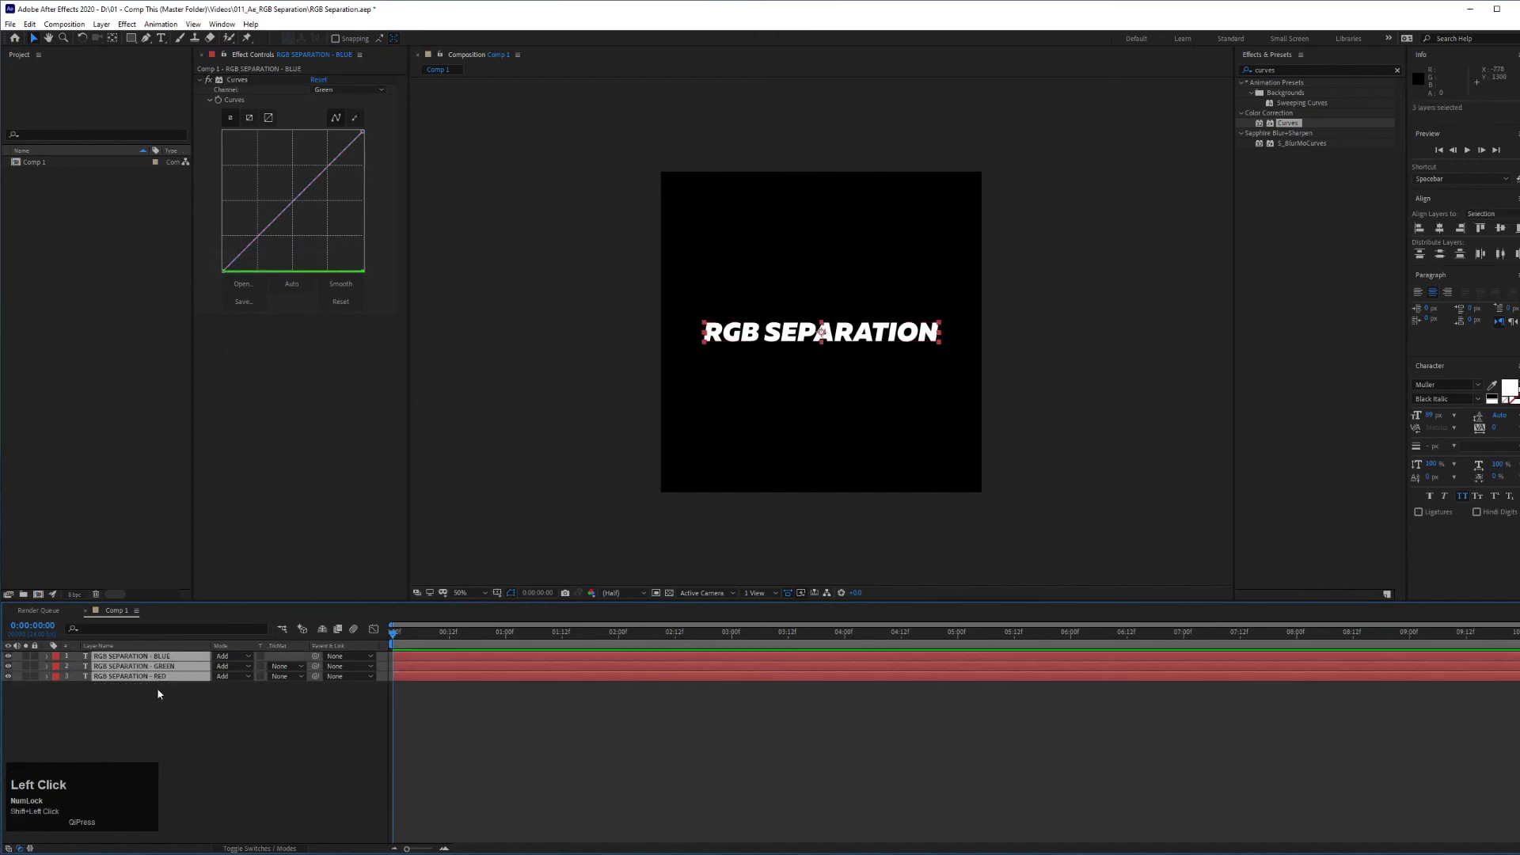
# Reveal Position on all layers and start editing the blue copy's position
pyautogui.press('p')
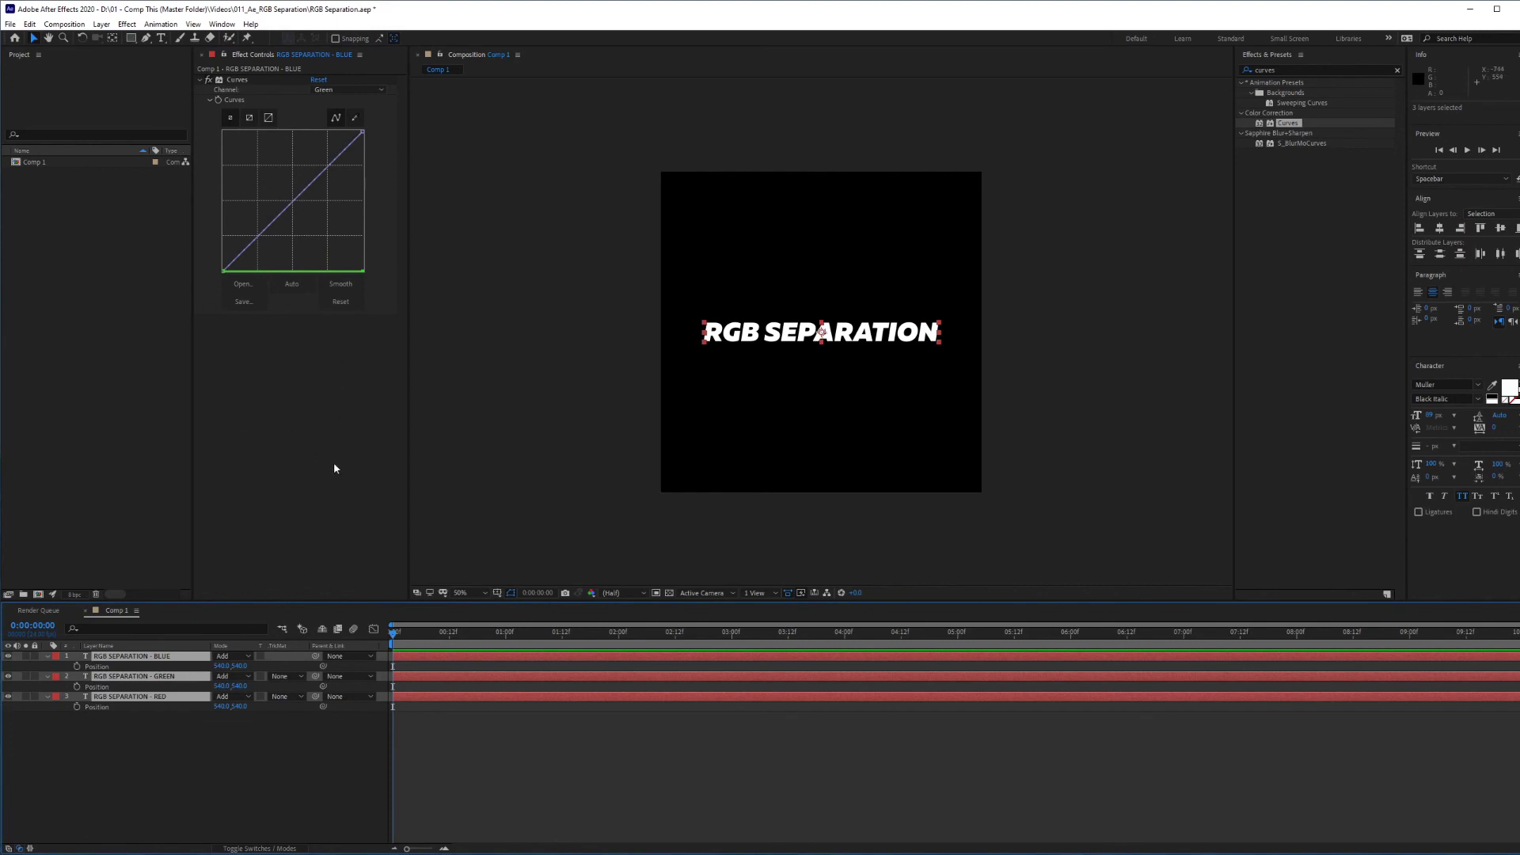
pyautogui.click(236, 776)
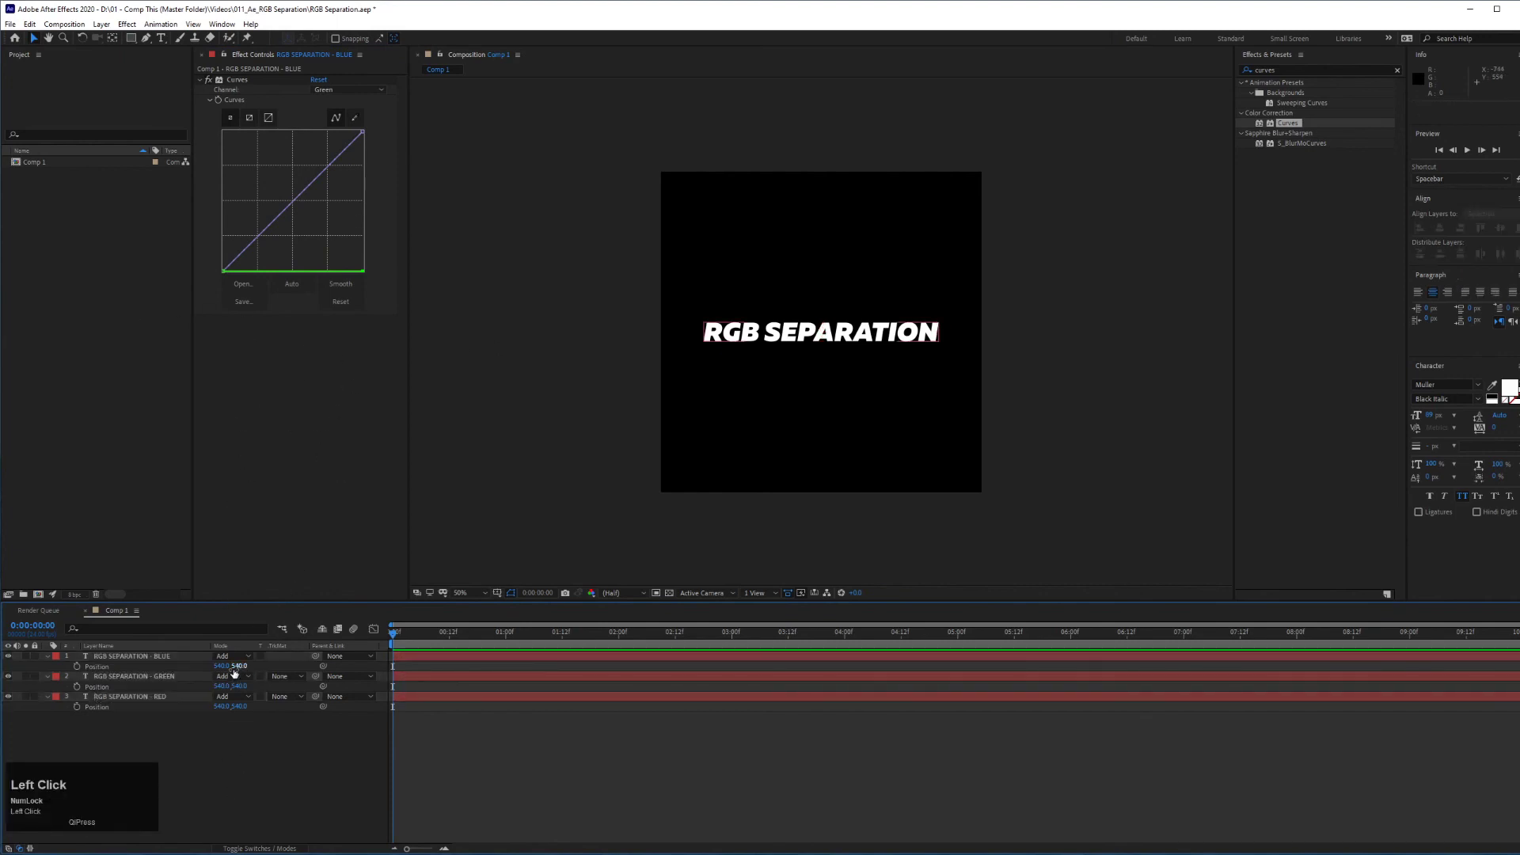